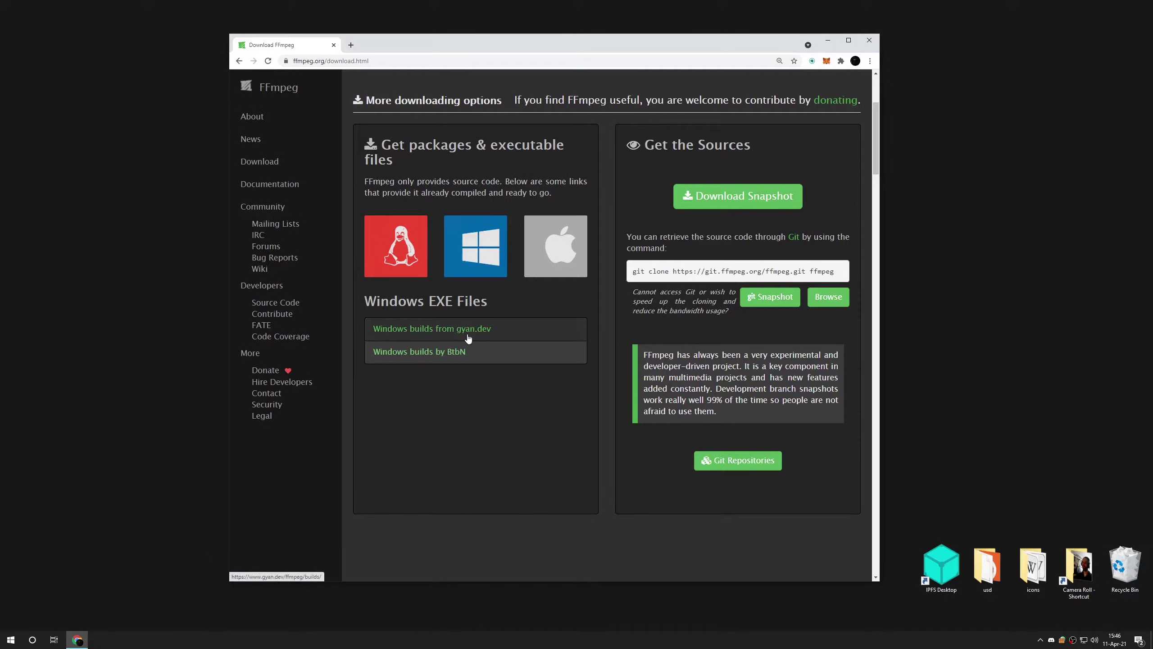
Go to the gyan.dev Windows builds page and scroll to the release essentials zip
left_click(844, 280)
scroll("down", 3)
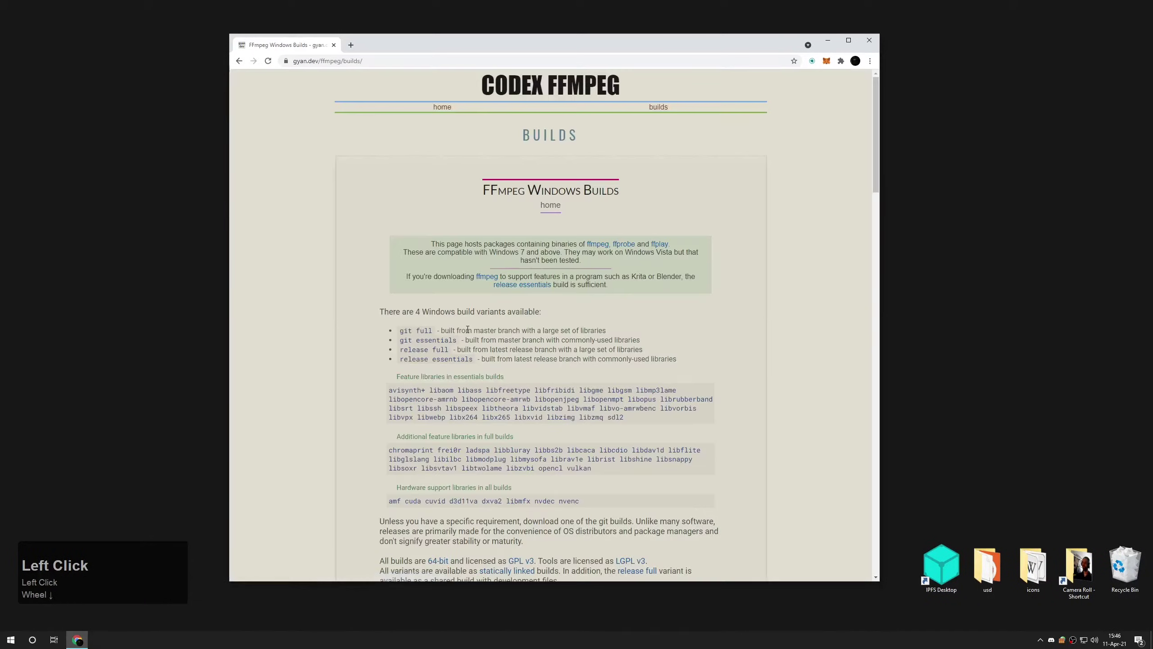
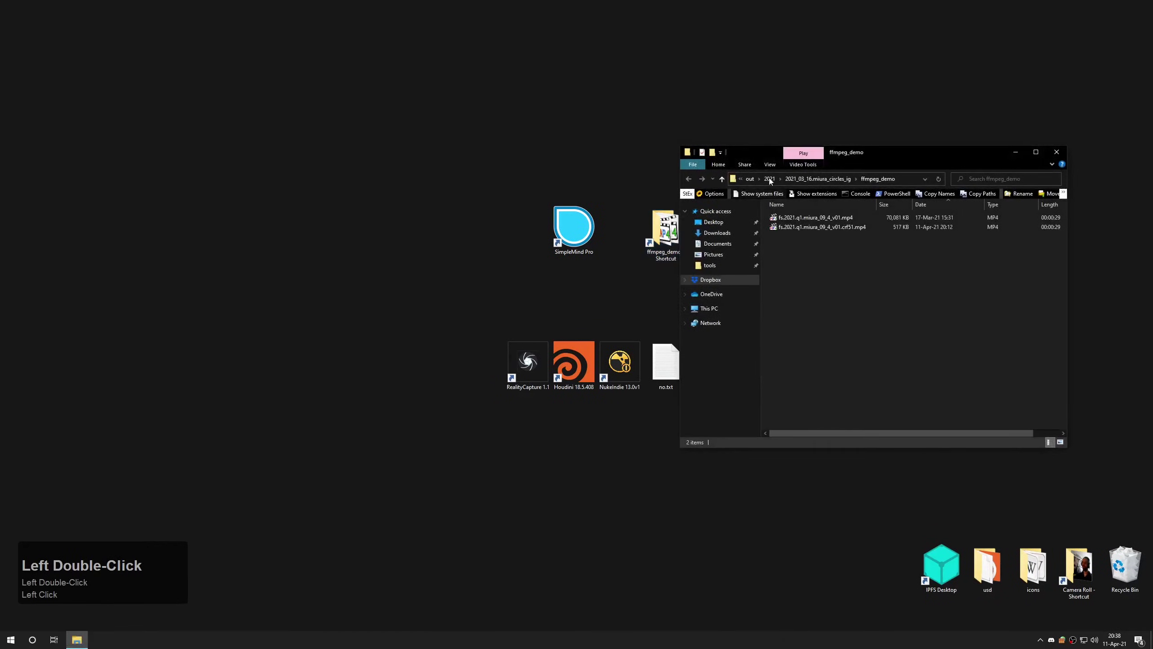
Check the ffmpeg_demo folder in Explorer and bring up the Start search
left_click_drag(767, 158, 501, 460)
scroll("up", 3)
left_click(599, 380)
left_click(609, 402)
right_click(605, 401)
Launch Sublime Text, replace FILENAME with fs.2021.q1.miura_09_4_v01.mp4 in the CRF 15/20/30/40 commands, and copy them
type("UBSUB")
key("Return")
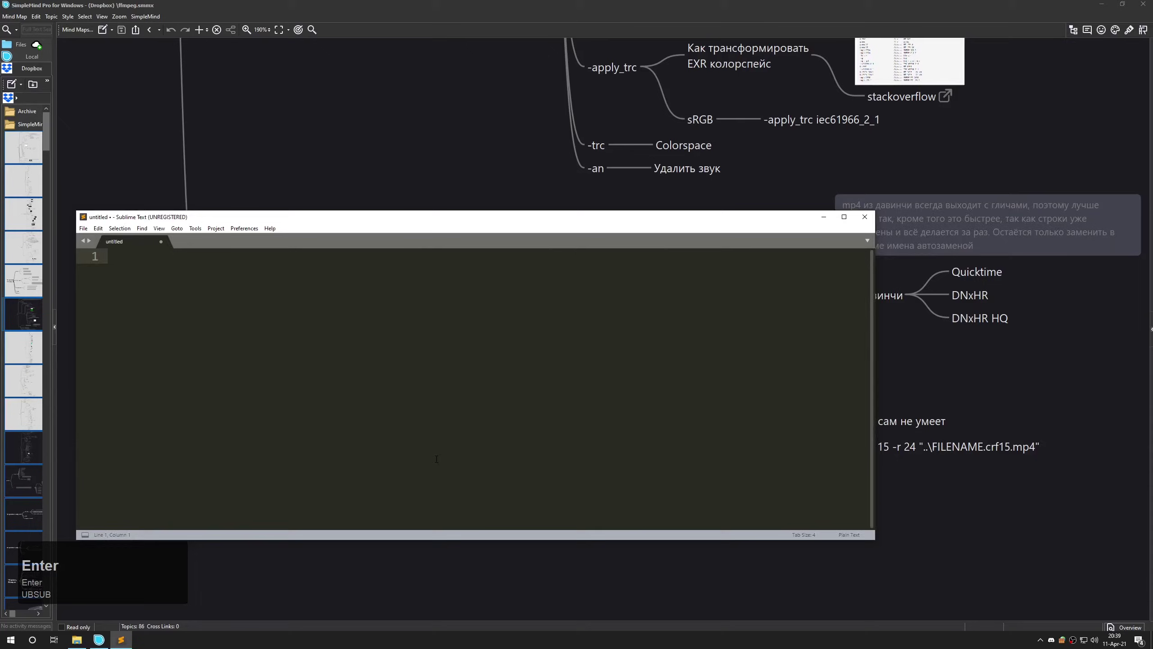
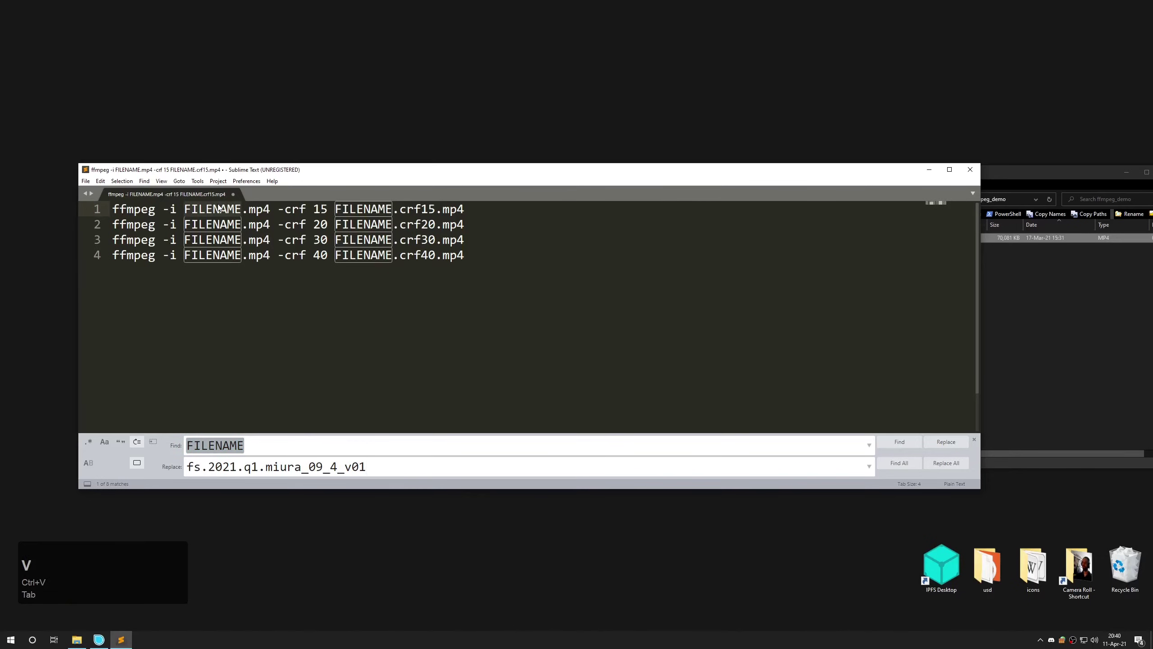
key("ctrl+alt+Return")
key("ctrl+c")
Run the four pasted ffmpeg commands in PowerShell from the ffmpeg_demo folder, encoding crf15 first
left_click(1041, 359)
double_click(1006, 218)
key("ctrl+v")
key("Return")
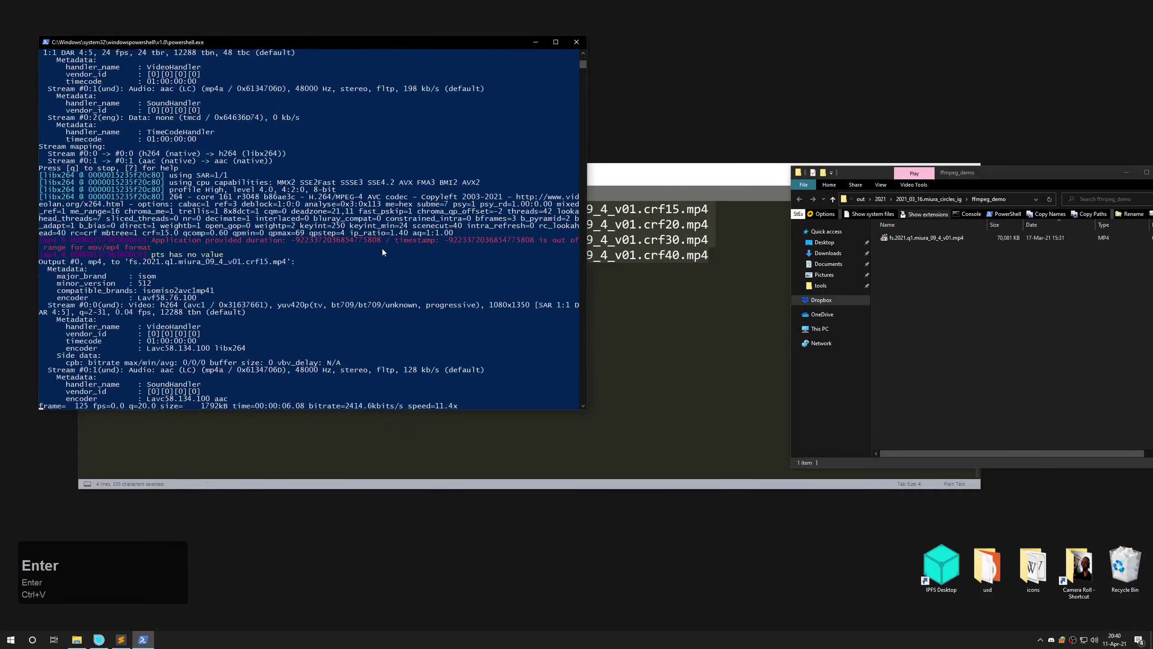